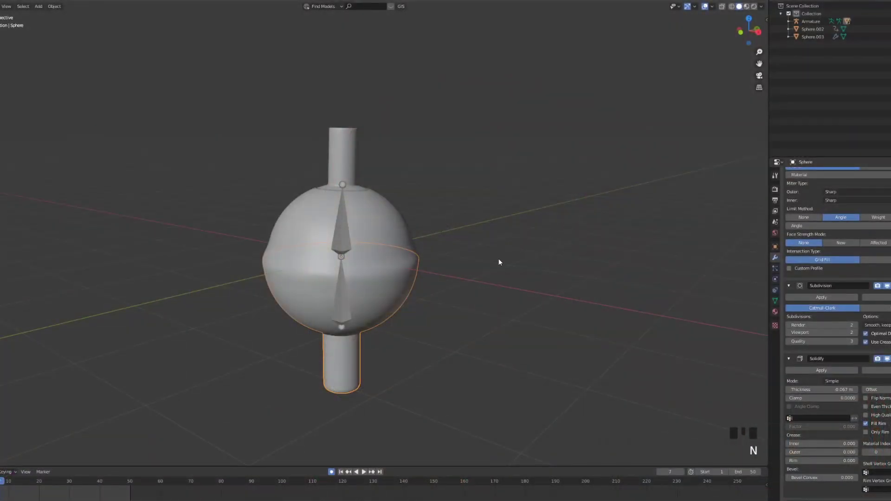
Hide the Sphere and Sphere.003 cover pieces so only the bottle body remains visible.
{"action": "left_click_drag", "start_coordinate": [430, 339], "coordinate": [396, 294]}
{"action": "scroll", "scroll_direction": "up", "scroll_amount": 3}
{"action": "left_click_drag", "start_coordinate": [396, 294], "coordinate": [347, 296]}
{"action": "scroll", "scroll_direction": "up", "scroll_amount": 3}
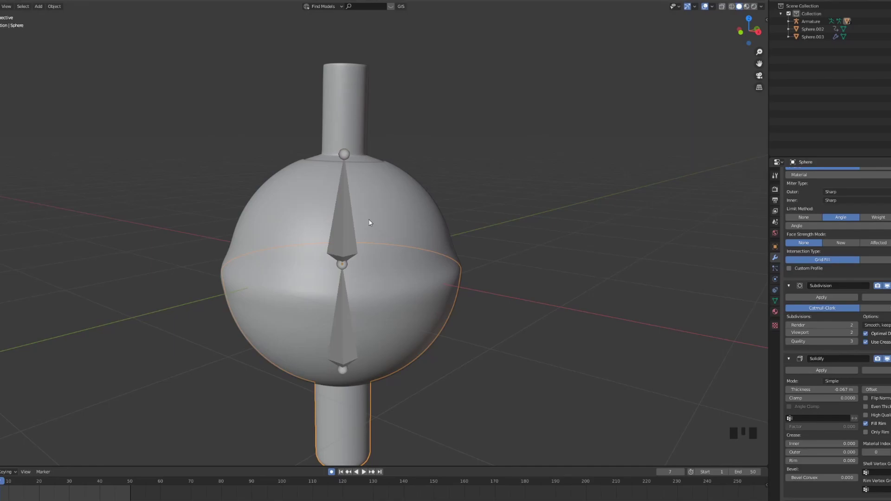
{"action": "right_click", "coordinate": [305, 249]}
{"action": "left_click", "coordinate": [885, 39]}
{"action": "right_click", "coordinate": [381, 320]}
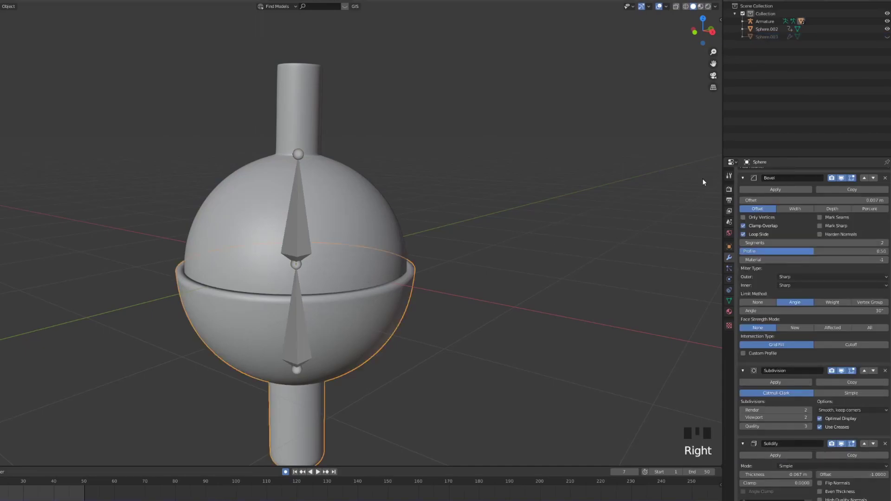
{"action": "left_click", "coordinate": [744, 24]}
{"action": "left_click", "coordinate": [889, 47]}
Select the bottle body Sphere.001 and show the UV Editor beside the 3D viewport.
{"action": "right_click", "coordinate": [648, 29]}
{"action": "left_click", "coordinate": [285, 488]}
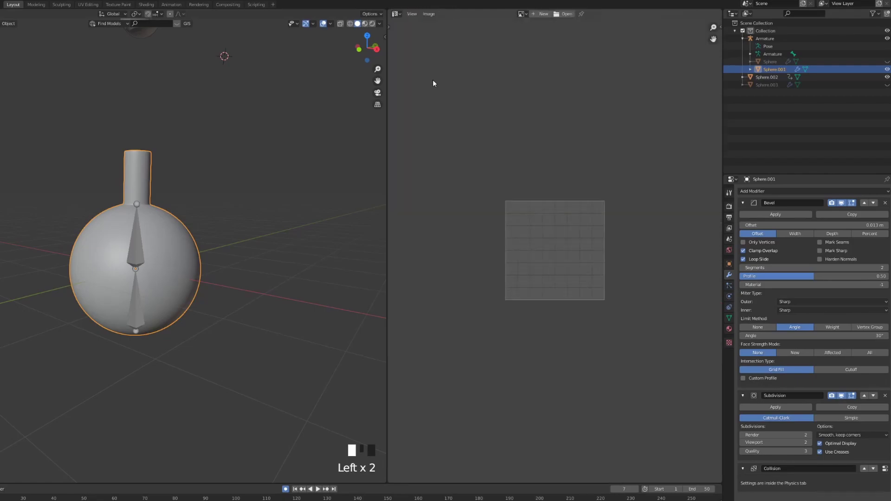
Enter Edit Mode on the bottle body with Face select, viewing the top of the neck.
{"action": "scroll", "scroll_direction": "up", "scroll_amount": 3}
{"action": "scroll", "scroll_direction": "up", "scroll_amount": 3}
{"action": "left_click_drag", "start_coordinate": [285, 488], "coordinate": [285, 481]}
{"action": "key", "text": "Tab"}
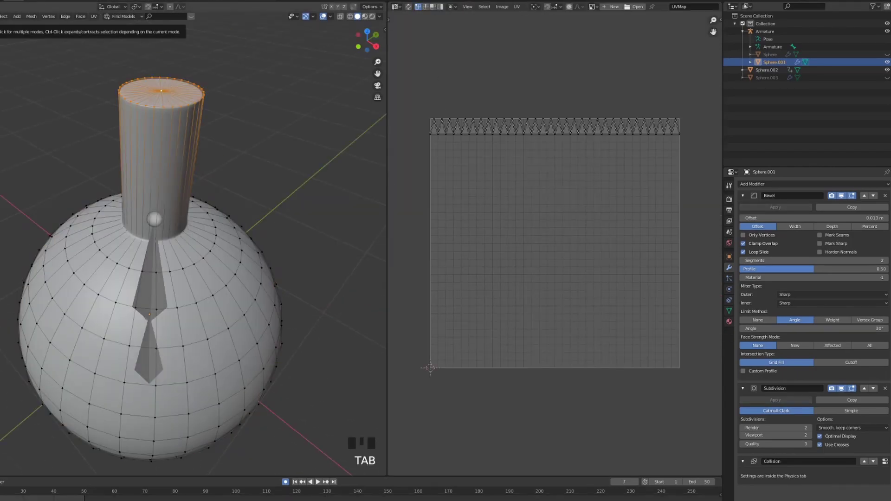
{"action": "left_click", "coordinate": [285, 482]}
{"action": "left_click_drag", "start_coordinate": [284, 482], "coordinate": [285, 482]}
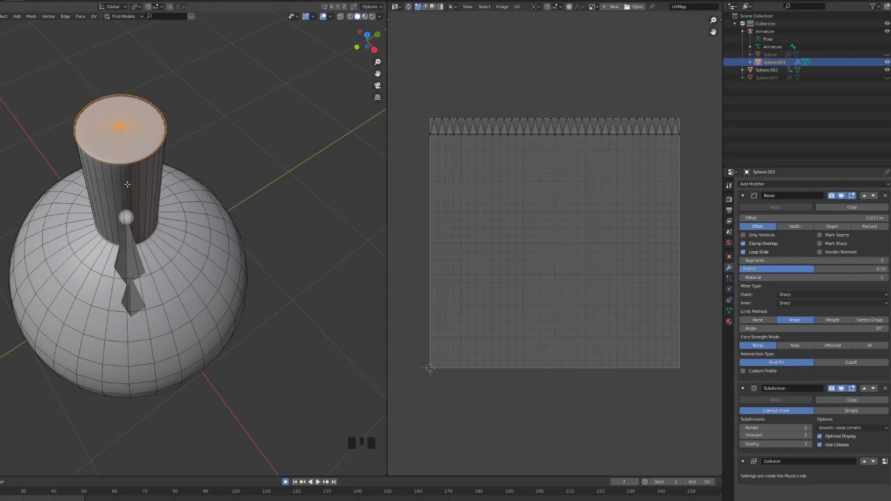
Select the edge running down the neck and the ring where the neck meets the sphere.
{"action": "left_click_drag", "start_coordinate": [284, 481], "coordinate": [285, 481]}
{"action": "scroll", "scroll_direction": "up", "scroll_amount": 3}
{"action": "right_click", "coordinate": [285, 482]}
{"action": "right_click", "coordinate": [284, 481]}
{"action": "right_click", "coordinate": [284, 482]}
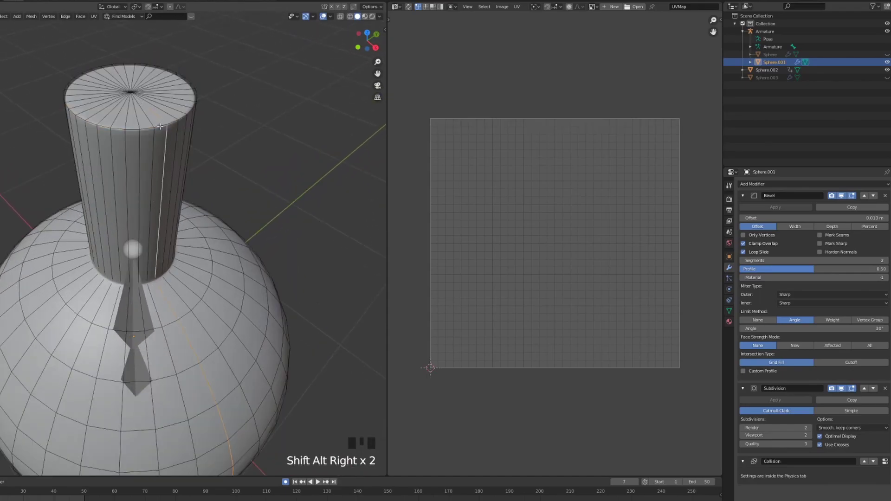
{"action": "left_click_drag", "start_coordinate": [284, 481], "coordinate": [284, 482]}
{"action": "right_click", "coordinate": [284, 481]}
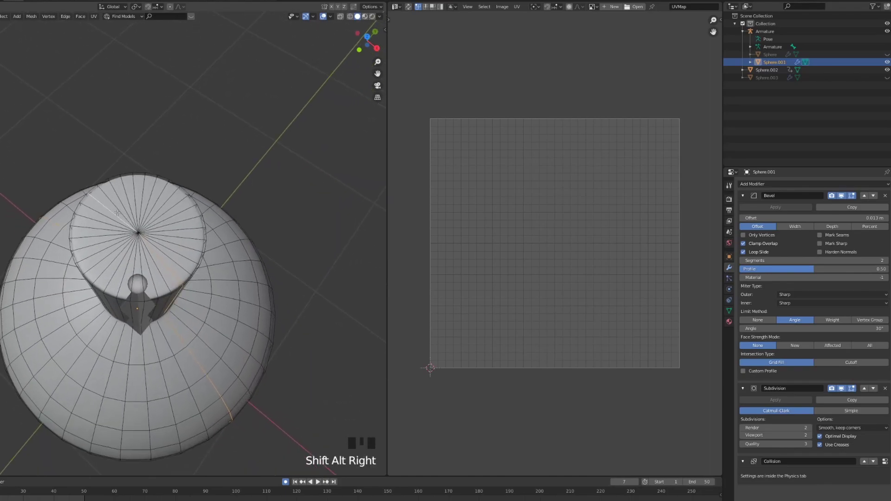
{"action": "key", "text": "ctrl+z"}
{"action": "right_click", "coordinate": [285, 482]}
Add the remaining neck edges and the loop around the sphere to the seam selection in wireframe.
{"action": "left_click_drag", "start_coordinate": [285, 481], "coordinate": [285, 482]}
{"action": "scroll", "scroll_direction": "up", "scroll_amount": 3}
{"action": "scroll", "scroll_direction": "down", "scroll_amount": 3}
{"action": "right_click", "coordinate": [284, 481]}
{"action": "right_click", "coordinate": [285, 482]}
{"action": "middle_click", "coordinate": [285, 481]}
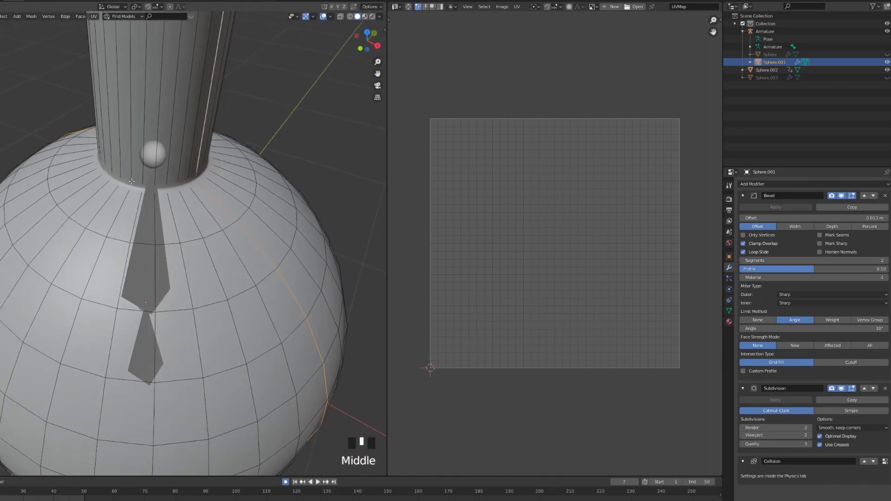
{"action": "scroll", "scroll_direction": "down", "scroll_amount": 3}
{"action": "key", "text": "z"}
{"action": "scroll", "scroll_direction": "up", "scroll_amount": 3}
{"action": "left_click_drag", "start_coordinate": [285, 482], "coordinate": [285, 481]}
{"action": "right_click", "coordinate": [284, 482]}
{"action": "scroll", "scroll_direction": "down", "scroll_amount": 3}
{"action": "left_click_drag", "start_coordinate": [284, 481], "coordinate": [285, 481]}
{"action": "scroll", "scroll_direction": "down", "scroll_amount": 3}
{"action": "middle_click", "coordinate": [284, 482]}
{"action": "scroll", "scroll_direction": "up", "scroll_amount": 3}
Mark the selected edges as seams, unwrap the whole bottle mesh and return to Object Mode.
{"action": "key", "text": "z"}
{"action": "key", "text": "ctrl+e"}
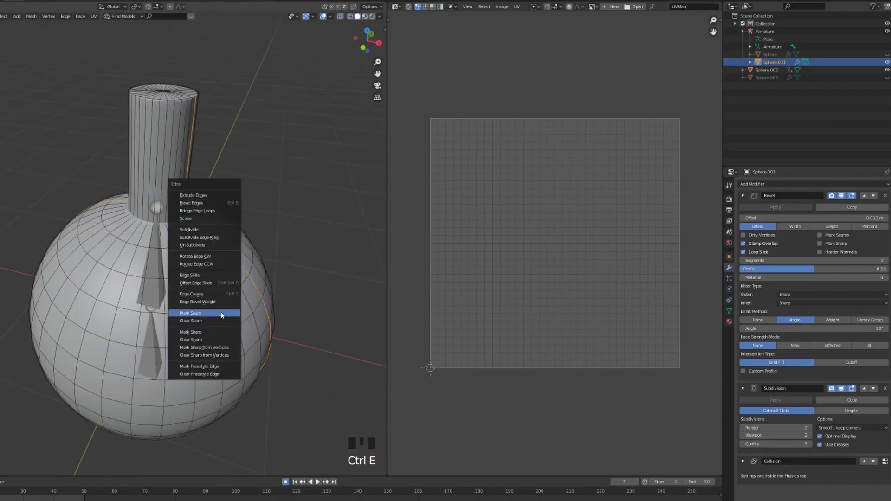
{"action": "key", "text": "a"}
{"action": "key", "text": "a"}
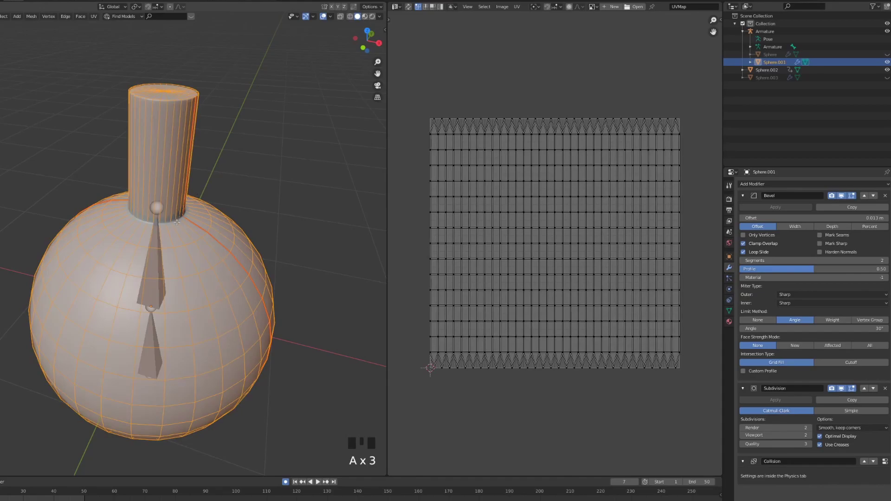
{"action": "key", "text": "u"}
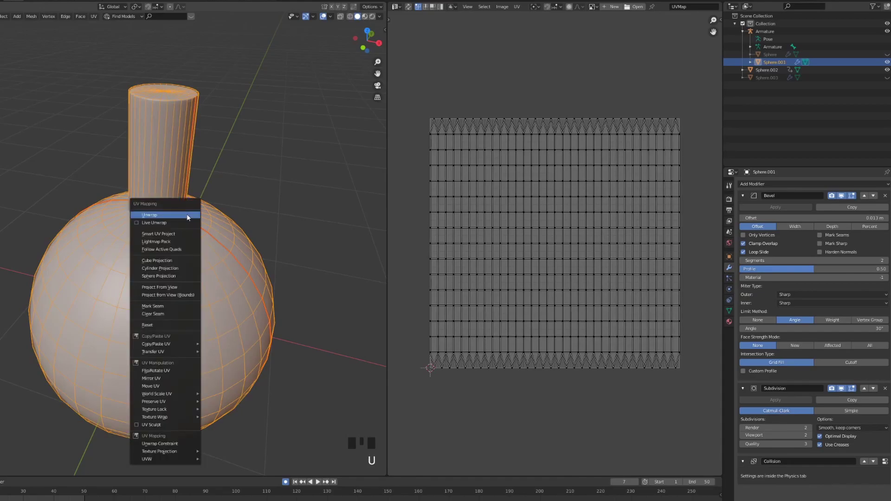
{"action": "scroll", "scroll_direction": "up", "scroll_amount": 3}
{"action": "scroll", "scroll_direction": "down", "scroll_amount": 3}
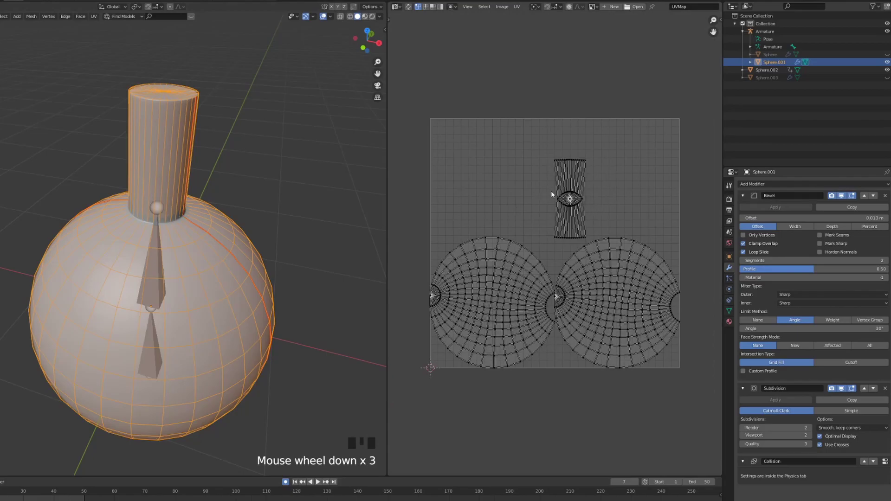
{"action": "right_click", "coordinate": [284, 481]}
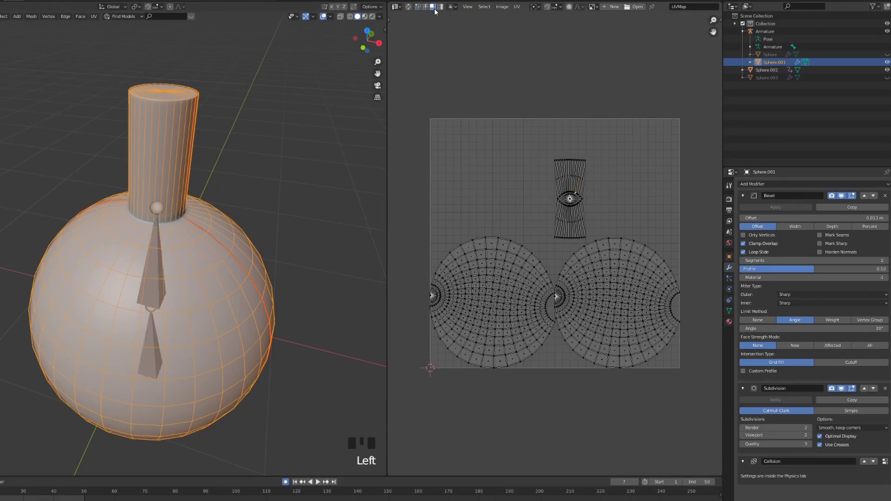
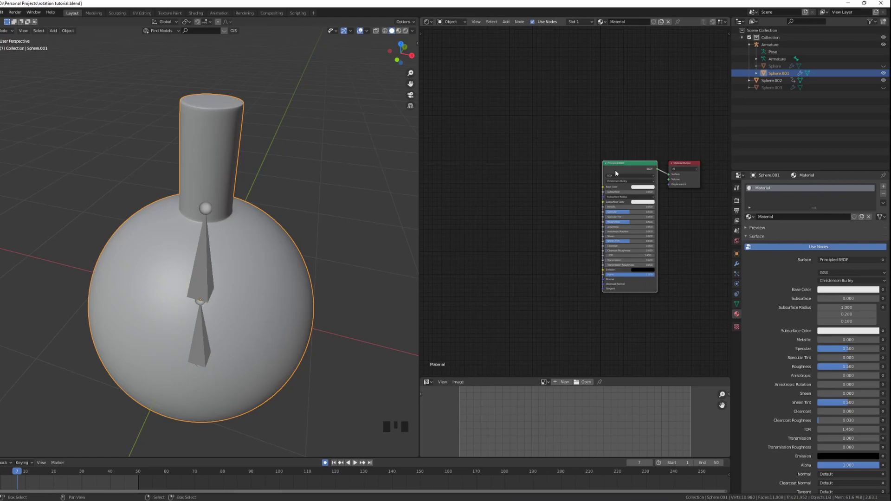
Wire all the TOP galvanized-metal texture maps into the upper sphere's Principled BSDF.
{"action": "key", "text": "ctrl+shift+t"}
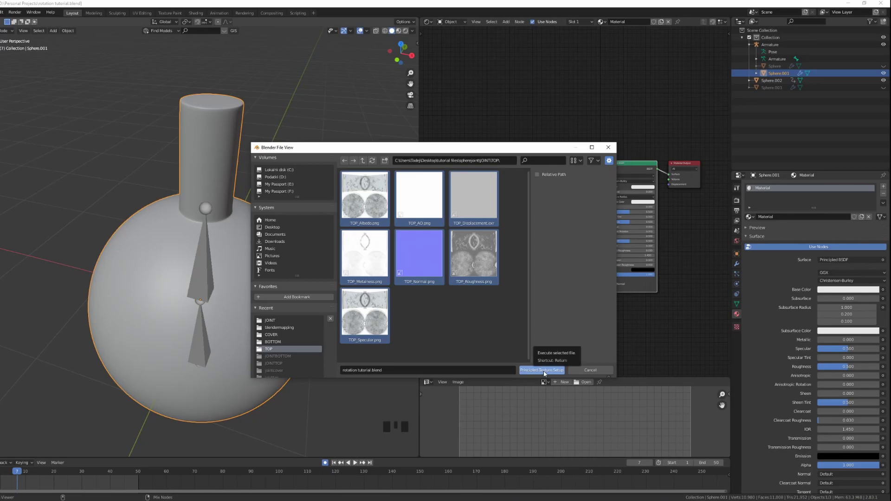
{"action": "scroll", "scroll_direction": "down", "scroll_amount": 3}
{"action": "left_click_drag", "start_coordinate": [547, 272], "coordinate": [522, 201]}
{"action": "scroll", "scroll_direction": "up", "scroll_amount": 3}
{"action": "left_click_drag", "start_coordinate": [409, 24], "coordinate": [884, 68]}
{"action": "left_click", "coordinate": [884, 67]}
Select the lower Sphere object ready for its own material setup.
{"action": "left_click_drag", "start_coordinate": [269, 353], "coordinate": [314, 293]}
{"action": "right_click", "coordinate": [314, 294]}
{"action": "left_click", "coordinate": [739, 265]}
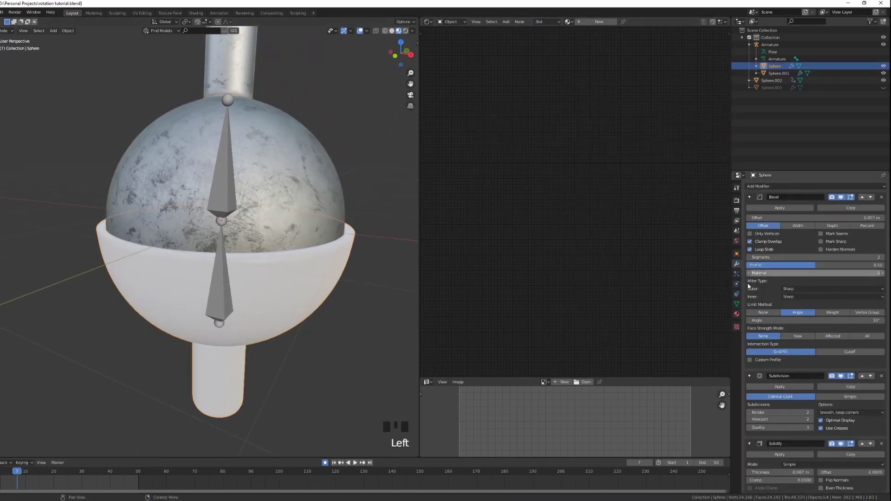
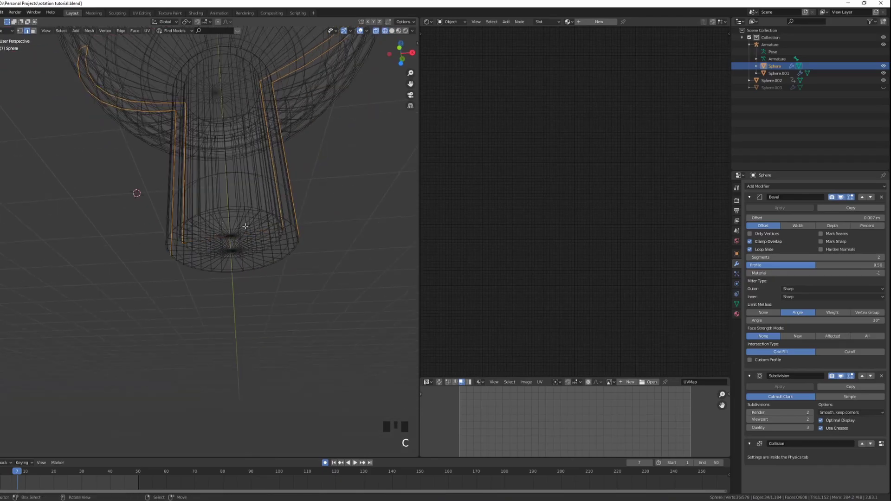
Circle-select edge paths down the cylinder and around the bowl of the lower piece.
{"action": "key", "text": "c"}
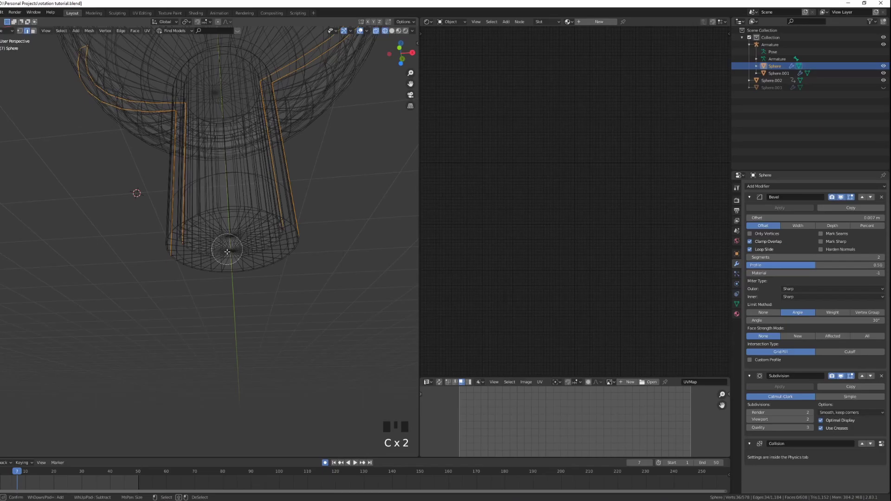
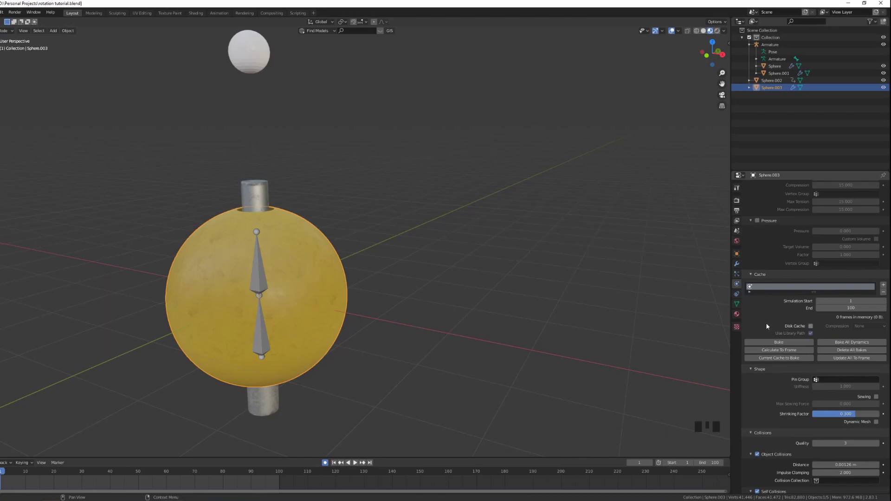
Play the baked cloth animation and watch the yellow cover sag around the tilting bottle.
{"action": "left_click", "coordinate": [778, 344]}
{"action": "key", "text": "alt+a"}
{"action": "left_click_drag", "start_coordinate": [377, 287], "coordinate": [364, 289]}
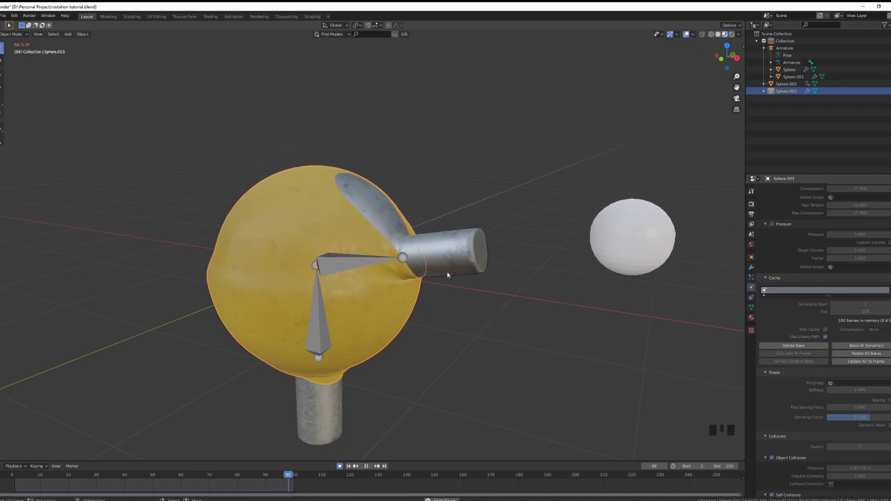
Stop playback and set the World colour to an Environment Texture for HDRI lighting.
{"action": "key", "text": "alt+a"}
{"action": "left_click_drag", "start_coordinate": [428, 314], "coordinate": [442, 299]}
{"action": "left_click_drag", "start_coordinate": [442, 299], "coordinate": [751, 246]}
{"action": "left_click", "coordinate": [751, 246]}
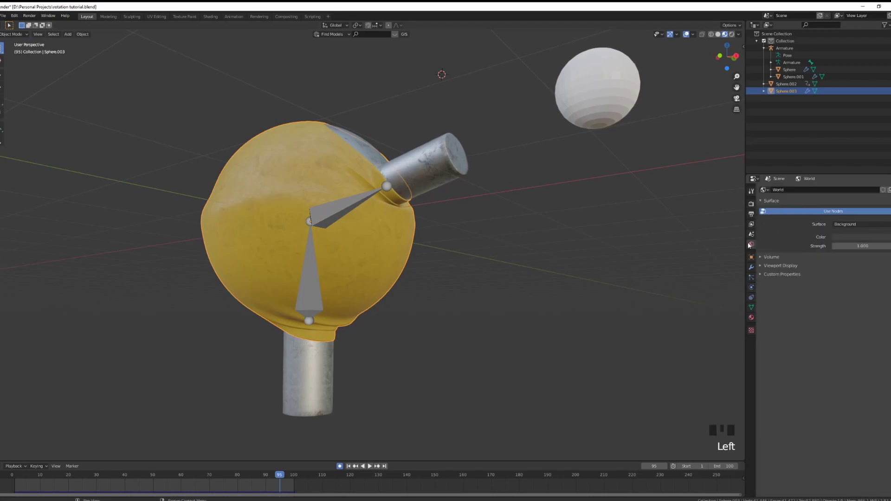
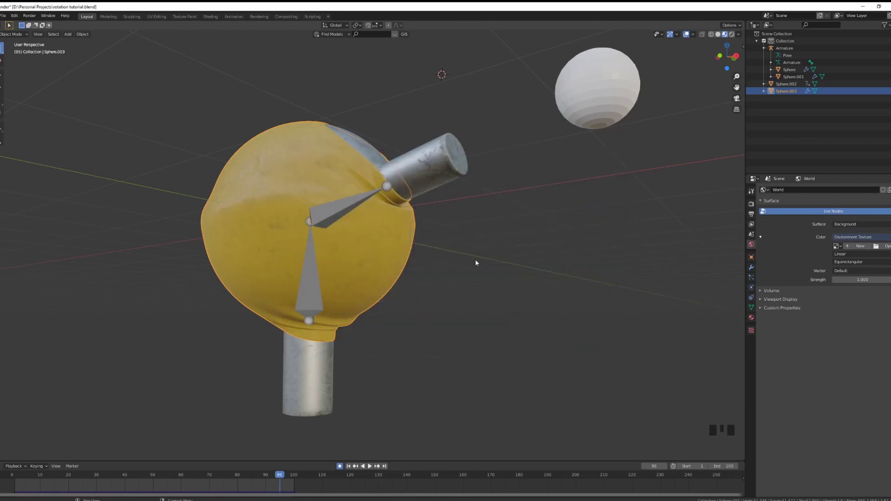
Switch the render engine to Cycles and preview the HDRI-lit rig in Rendered shading.
{"action": "left_click", "coordinate": [753, 205]}
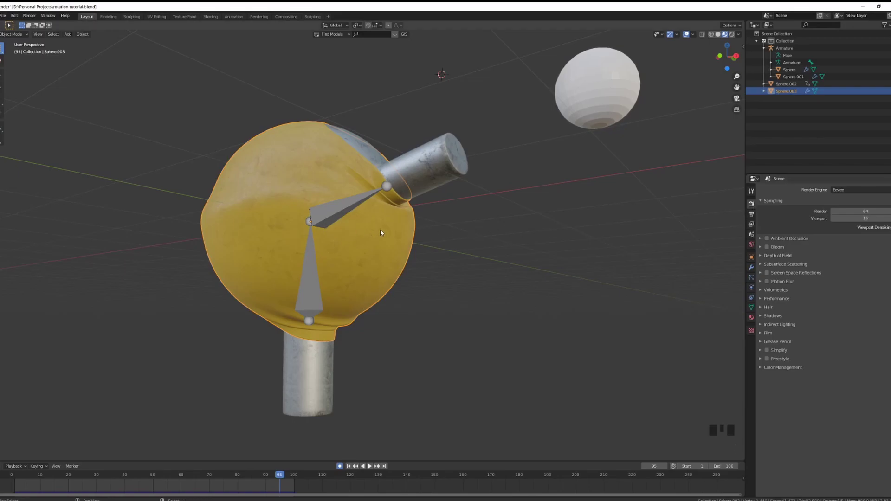
{"action": "key", "text": "shift+z"}
{"action": "left_click_drag", "start_coordinate": [872, 194], "coordinate": [440, 255]}
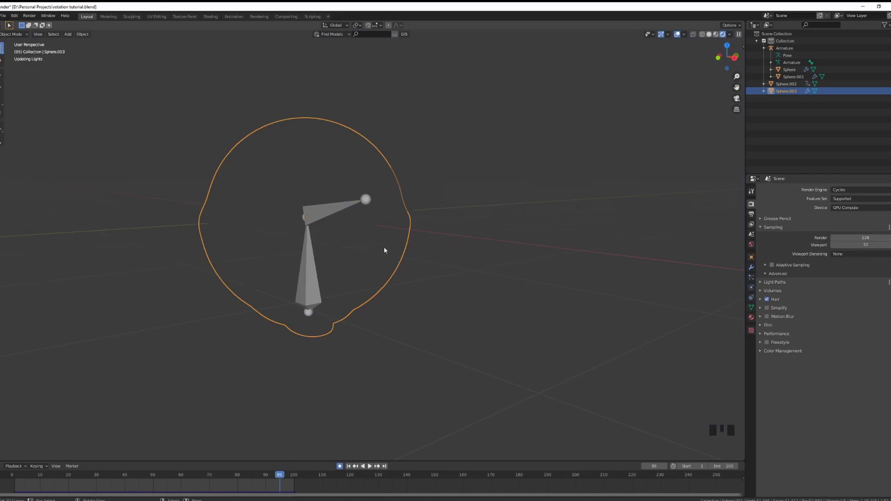